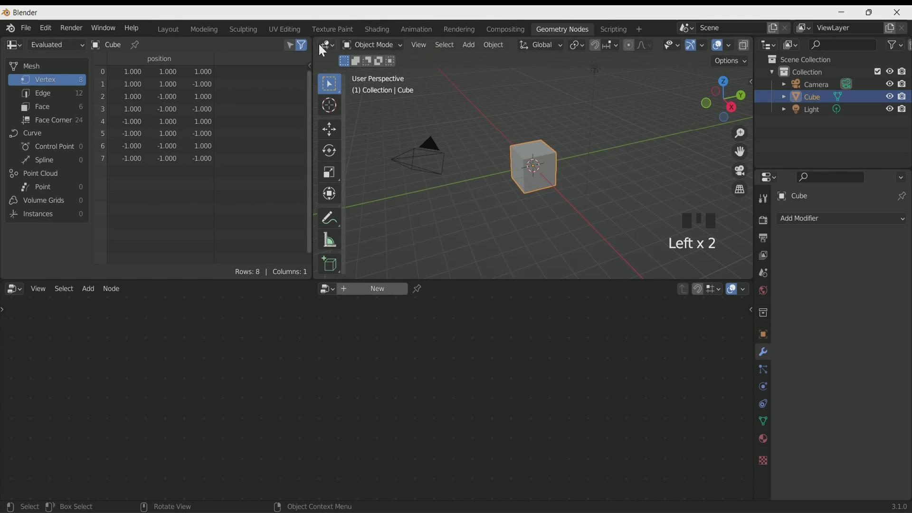
Feed an Ico Sphere (subdivisions 3) through Mesh to Curve into the Group Output.
drag(302, 34, 228, 334)
key(x)
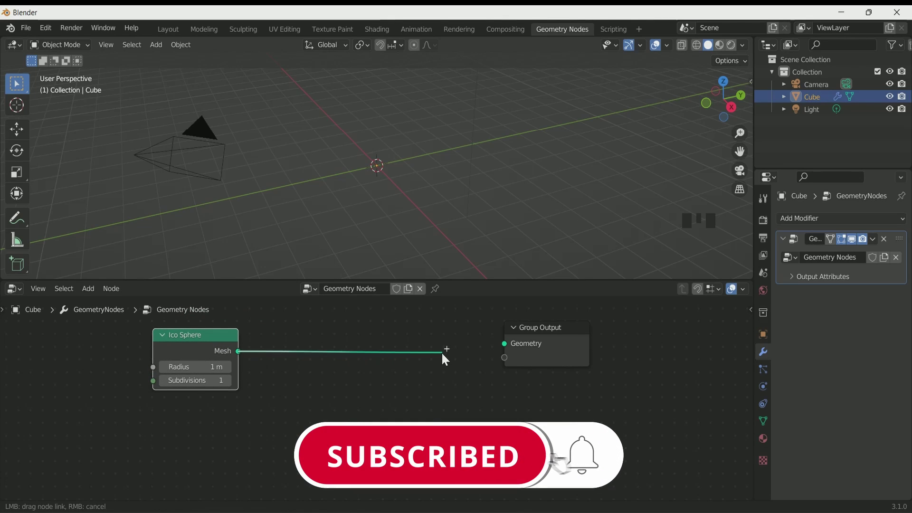
click(510, 353)
scroll(up, 3)
scroll(down, 3)
drag(233, 385, 359, 226)
scroll(up, 3)
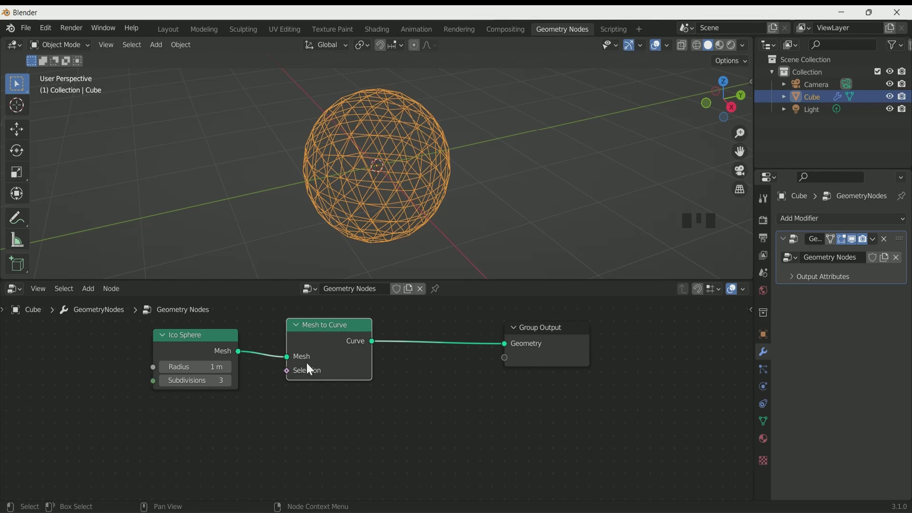
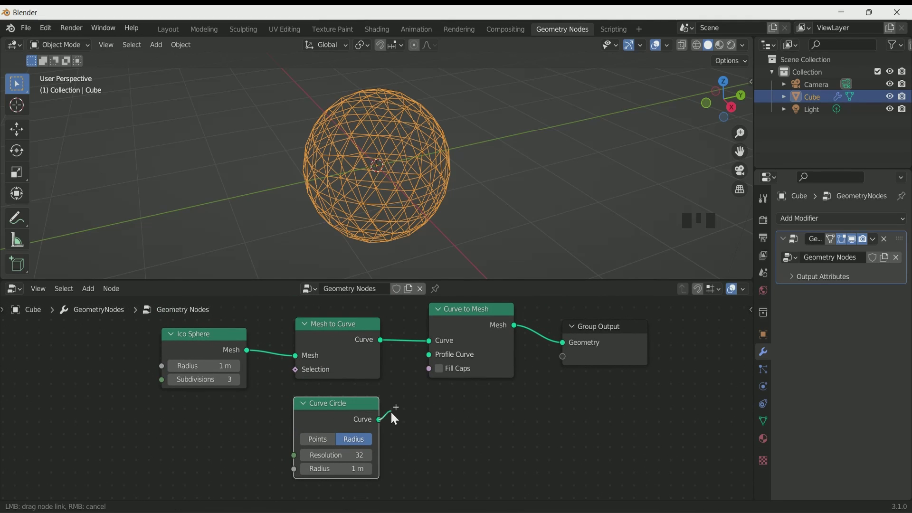
Profile the Curve to Mesh tubes with a 0.04 m Curve Circle and enable Fill Caps.
click(428, 364)
scroll(down, 3)
scroll(up, 3)
scroll(down, 3)
click(440, 377)
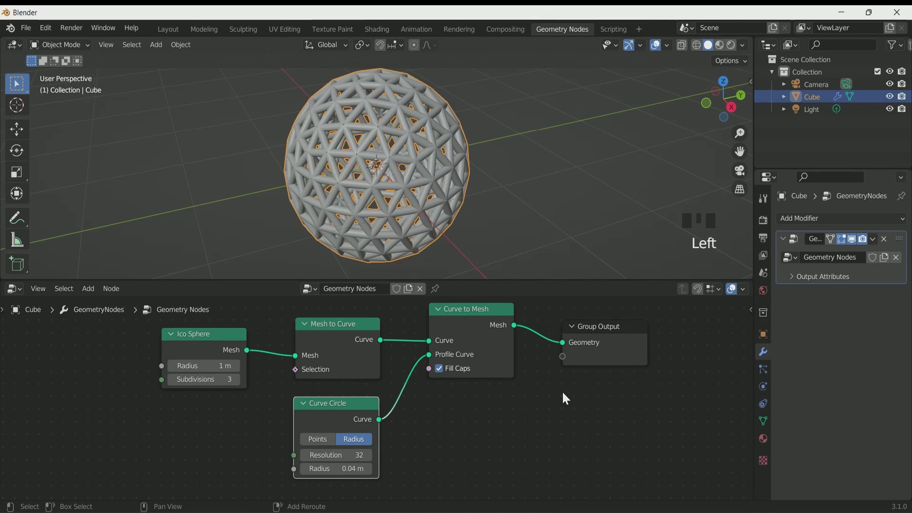
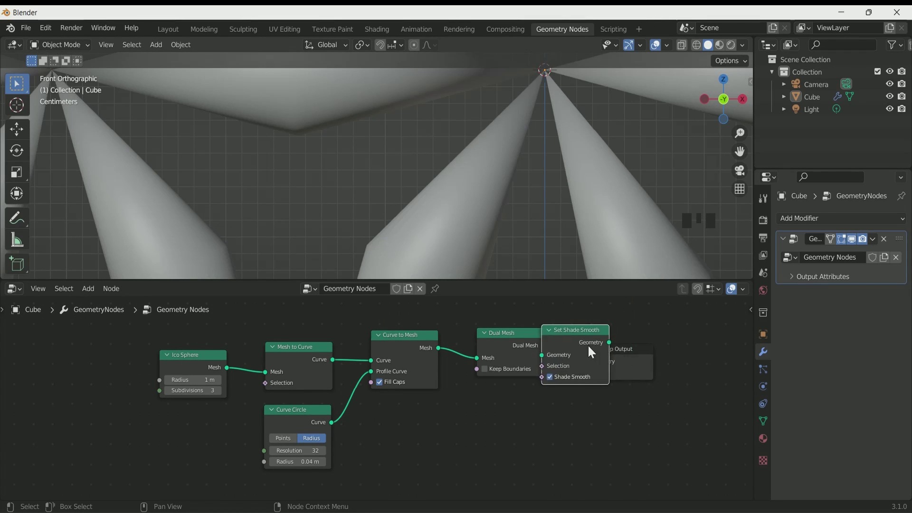
Chain Dual Mesh and Set Shade Smooth after Curve to Mesh for a smooth flower-patterned ball.
scroll(down, 3)
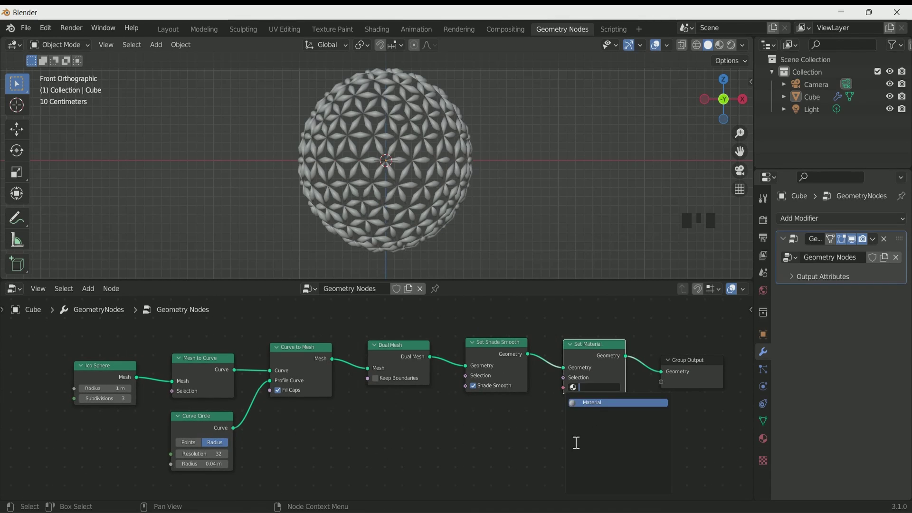
click(546, 437)
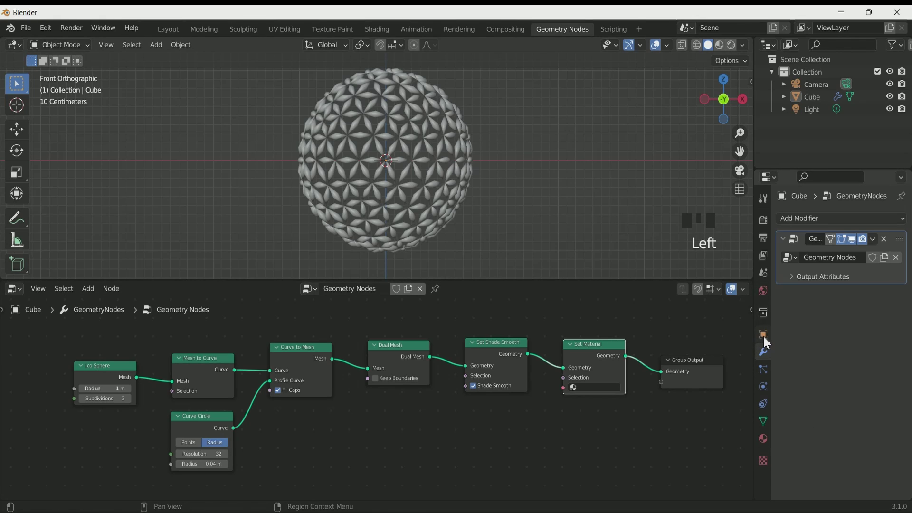
Select the lattice sphere object and move it upward along Z.
click(408, 136)
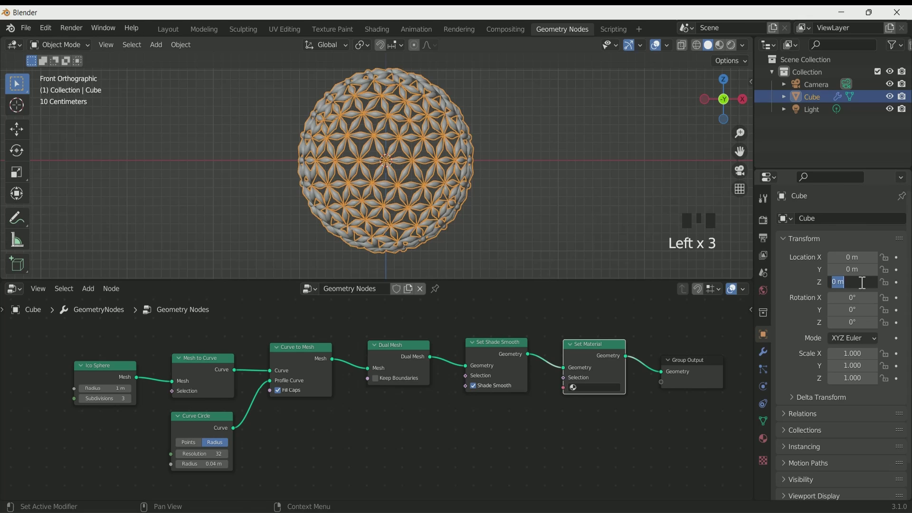
scroll(up, 3)
scroll(down, 3)
key(KP_Decimal)
scroll(up, 3)
click(660, 176)
scroll(down, 3)
scroll(up, 3)
middle_click(492, 179)
scroll(down, 3)
scroll(up, 3)
middle_click(465, 196)
Check from front and camera views and raise the sphere until its bottom sits on the origin.
key(KP_0)
key(KP_1)
scroll(down, 3)
scroll(up, 3)
drag(133, 405, 581, 188)
scroll(down, 3)
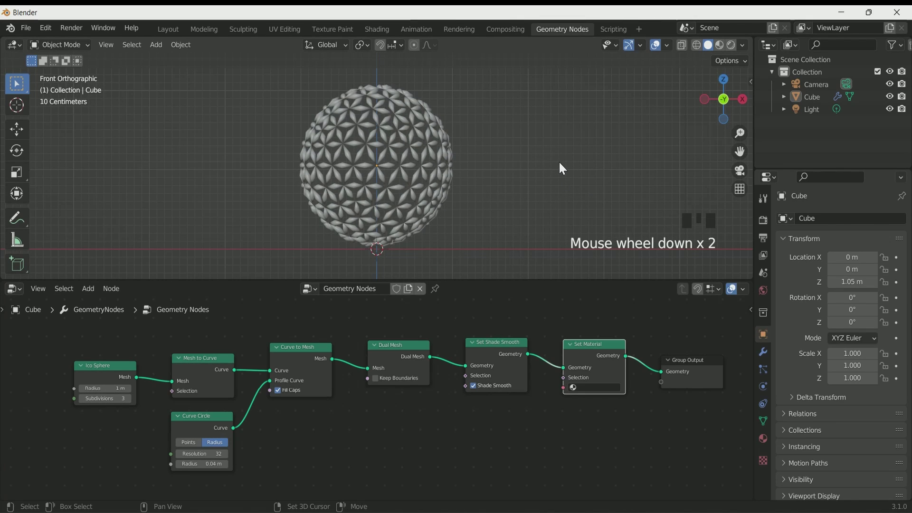
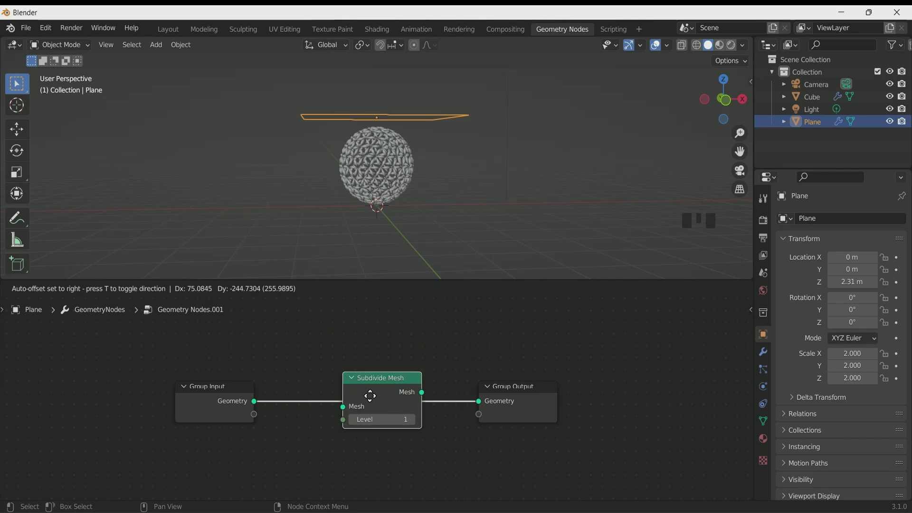
Place a Subdivide Mesh node between the plane's Group Input and Group Output.
middle_click(443, 175)
drag(699, 49, 371, 380)
key(m)
key(m)
Expose the Subdivide Mesh Level as a group input and tidy the node layout.
drag(393, 421, 427, 193)
scroll(up, 3)
drag(424, 197, 337, 425)
drag(337, 425, 437, 218)
scroll(down, 3)
scroll(up, 3)
scroll(up, 3)
scroll(up, 3)
drag(887, 329, 333, 392)
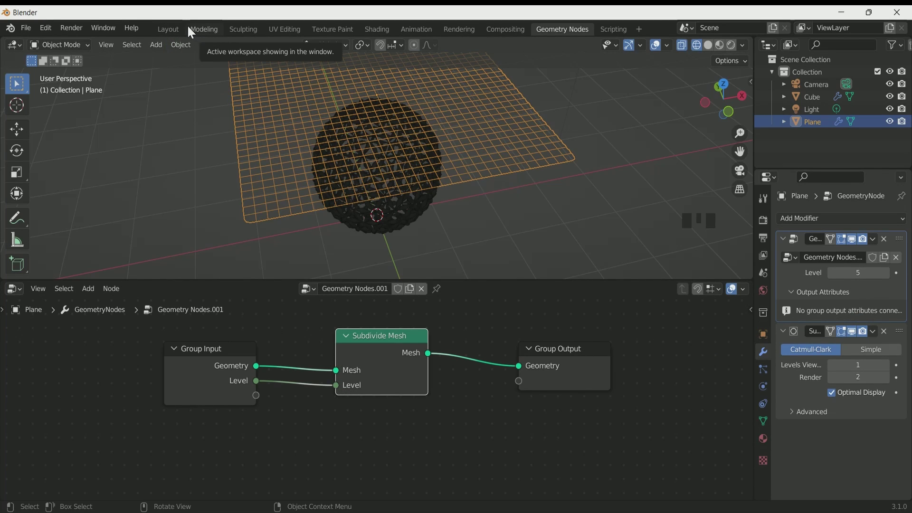
Switch to the Layout workspace and select the plane hovering over the sphere.
drag(172, 33, 719, 141)
click(385, 237)
scroll(up, 3)
drag(413, 286, 855, 253)
drag(855, 253, 450, 185)
middle_click(451, 184)
click(478, 145)
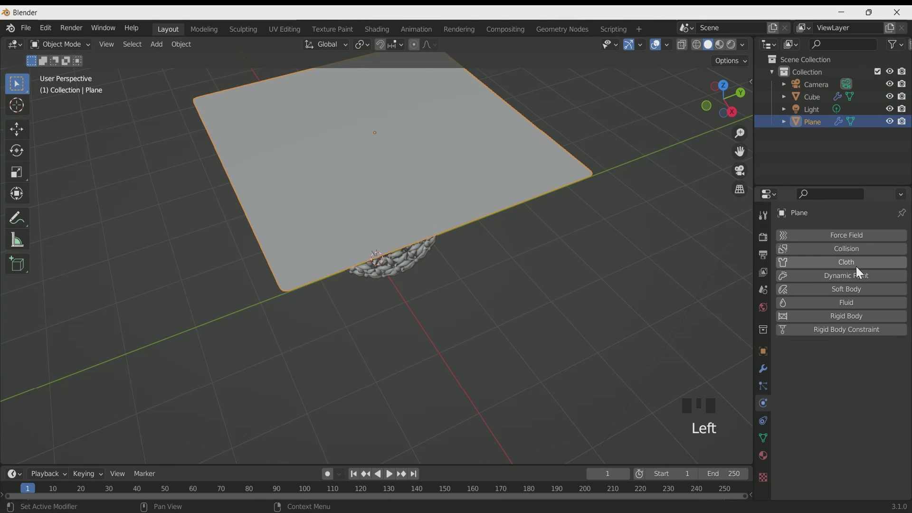
Enlarge the timeline editor and frame the plane above the sphere in the viewport.
drag(860, 268, 552, 276)
scroll(down, 3)
drag(536, 265, 908, 446)
drag(907, 446, 402, 213)
scroll(down, 3)
middle_click(402, 213)
scroll(up, 3)
middle_click(418, 247)
scroll(down, 3)
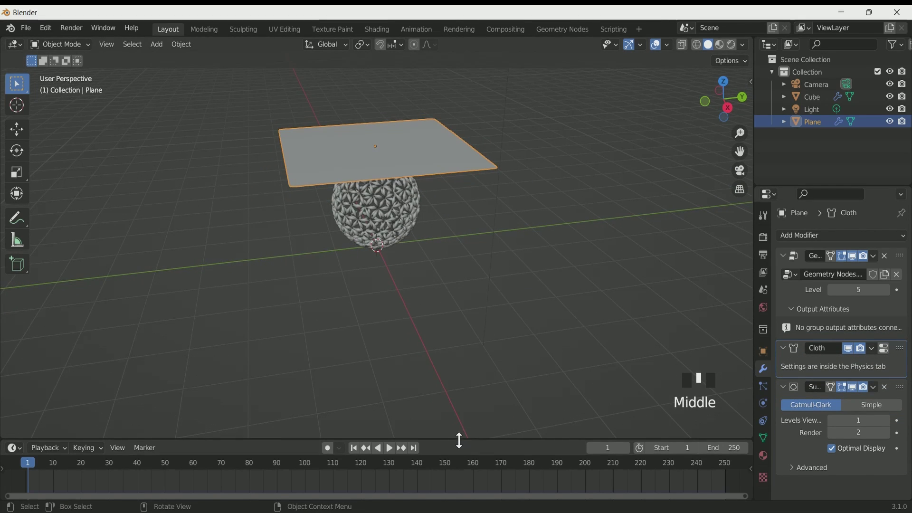
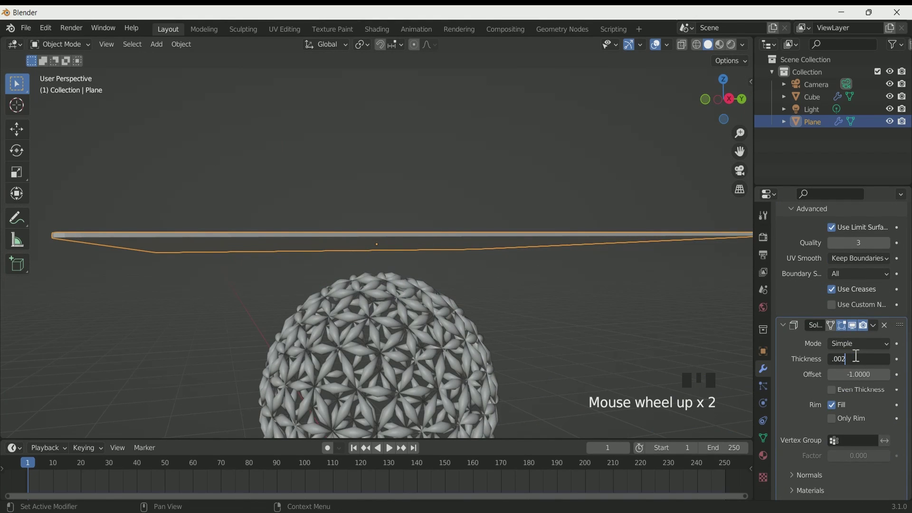
Scroll the plane's Properties to add a cloth physics setting.
scroll(down, 3)
middle_click(615, 347)
scroll(down, 3)
Play the timeline so the cloth plane falls and drapes over the lattice sphere.
key(KP_1)
scroll(up, 3)
middle_click(436, 344)
key(space)
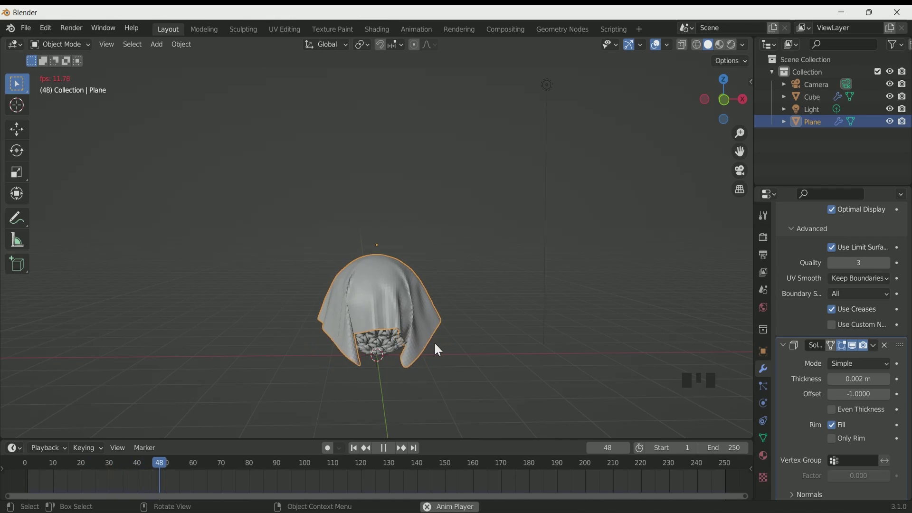
scroll(up, 3)
middle_click(479, 362)
scroll(down, 3)
scroll(up, 3)
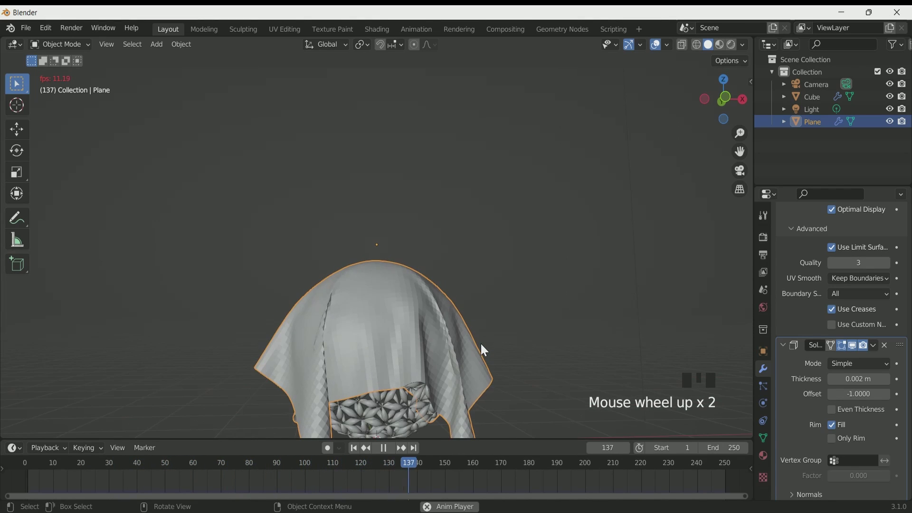
Stop playback and chain Subdivide Mesh and Set Shade Smooth into the cloth's node tree.
key(space)
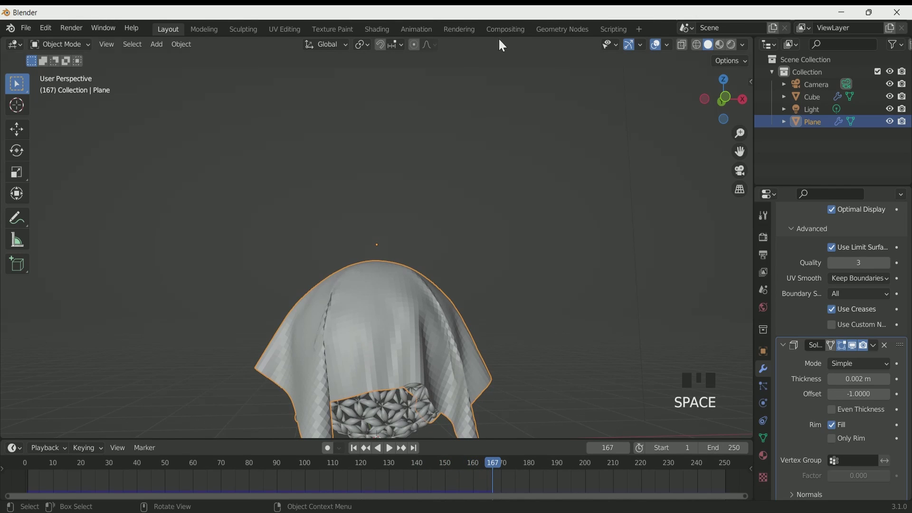
drag(567, 34, 405, 215)
scroll(up, 3)
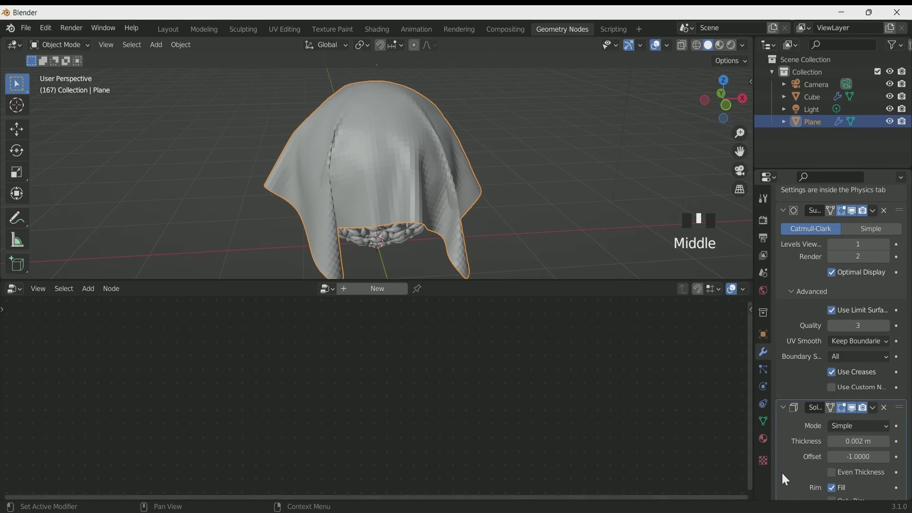
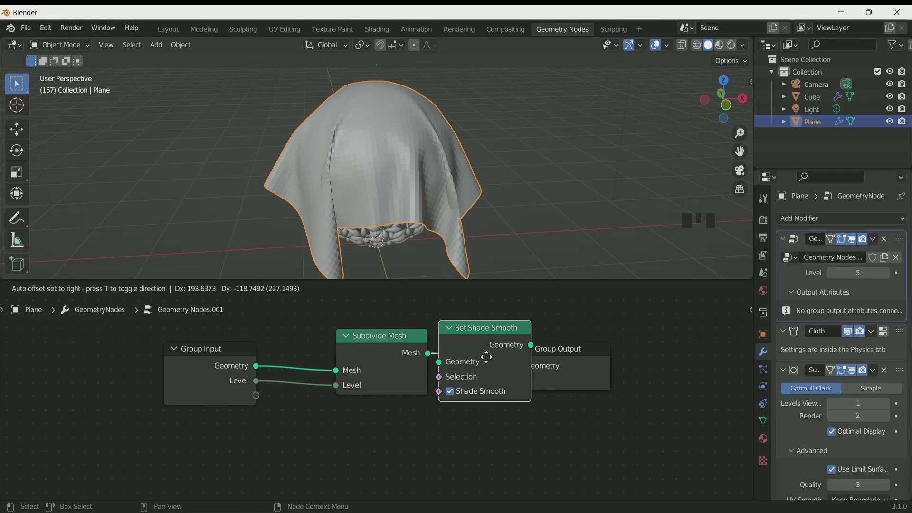
scroll(up, 3)
drag(447, 248, 886, 412)
drag(886, 412, 515, 196)
Orbit around the draped cloth to inspect its smooth shading.
scroll(down, 3)
middle_click(516, 199)
middle_click(461, 203)
scroll(up, 3)
middle_click(441, 204)
scroll(down, 3)
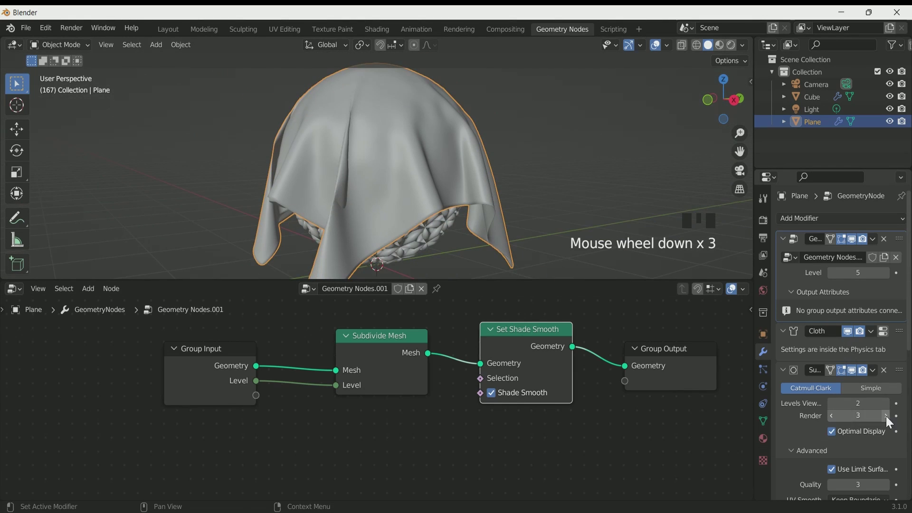
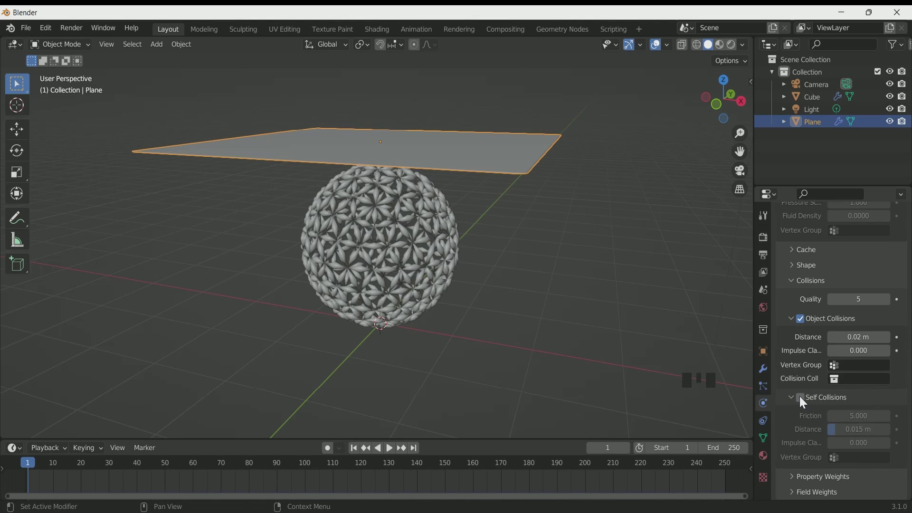
Orbit to a front view and stop playback near the start of the cloth drop.
drag(802, 402, 506, 241)
middle_click(506, 241)
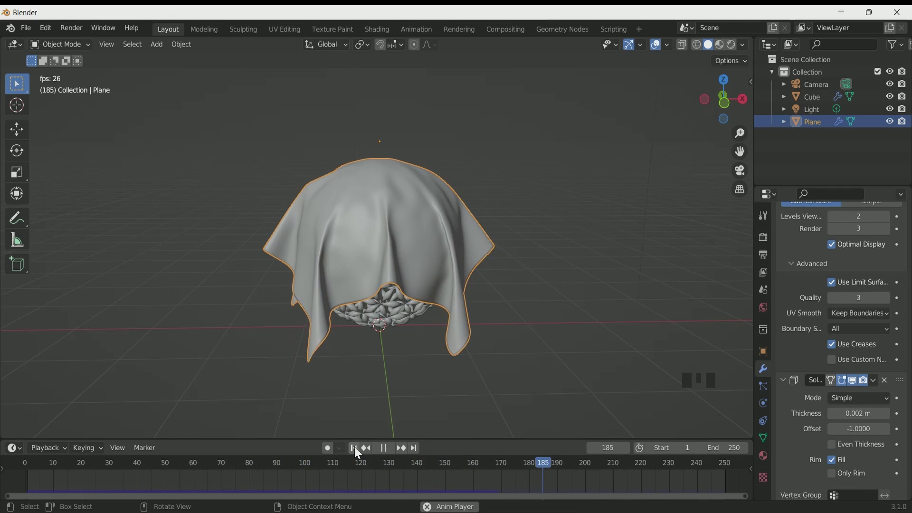
key(space)
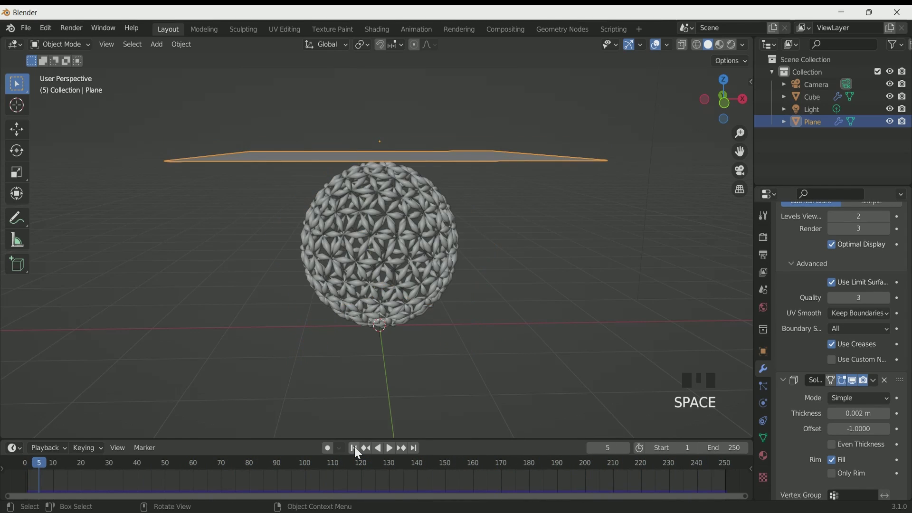
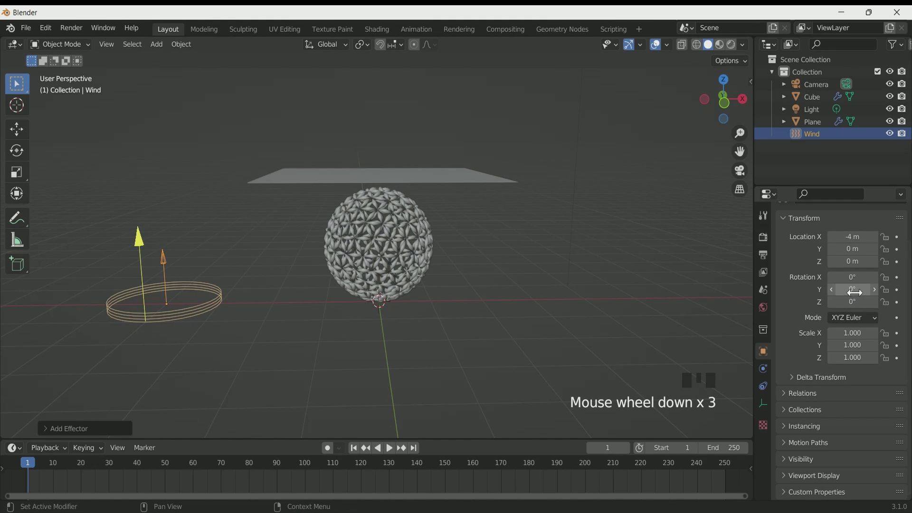
Rotate the new Wind force field 90° so its arrows blow sideways toward the sphere.
drag(858, 298, 487, 301)
scroll(down, 3)
scroll(up, 3)
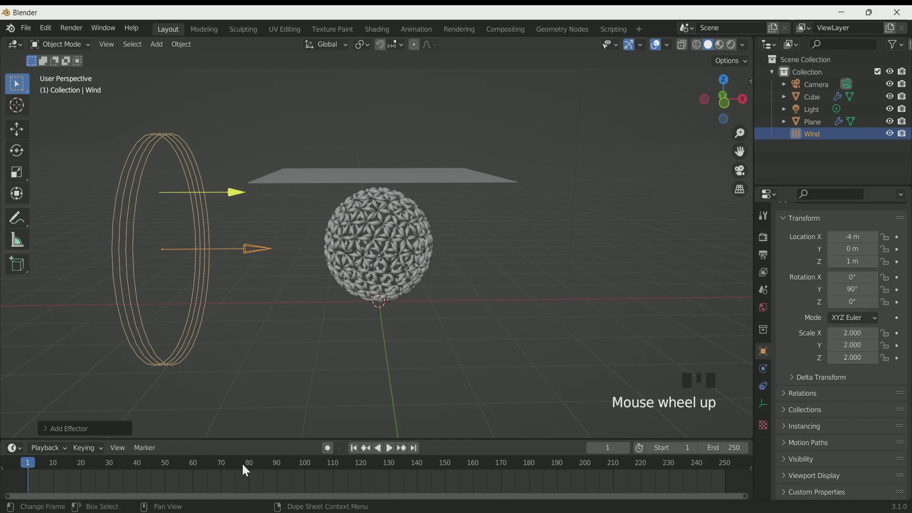
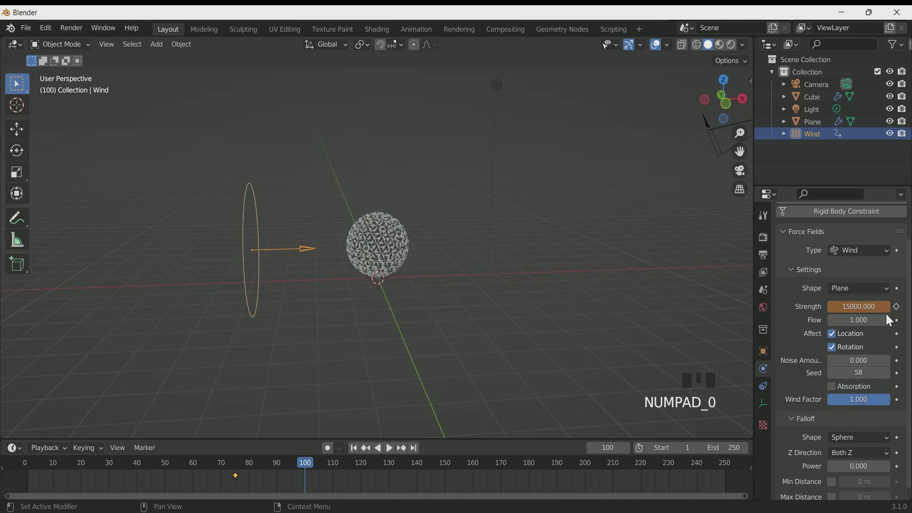
Keyframe the wind Strength at frame 75 and move on to frame 100.
click(899, 310)
scroll(down, 3)
scroll(up, 3)
scroll(down, 3)
Raise the wind Strength at frame 100, key it, then play and rewind to check the cloth blows off.
drag(359, 453, 420, 274)
scroll(up, 3)
click(415, 211)
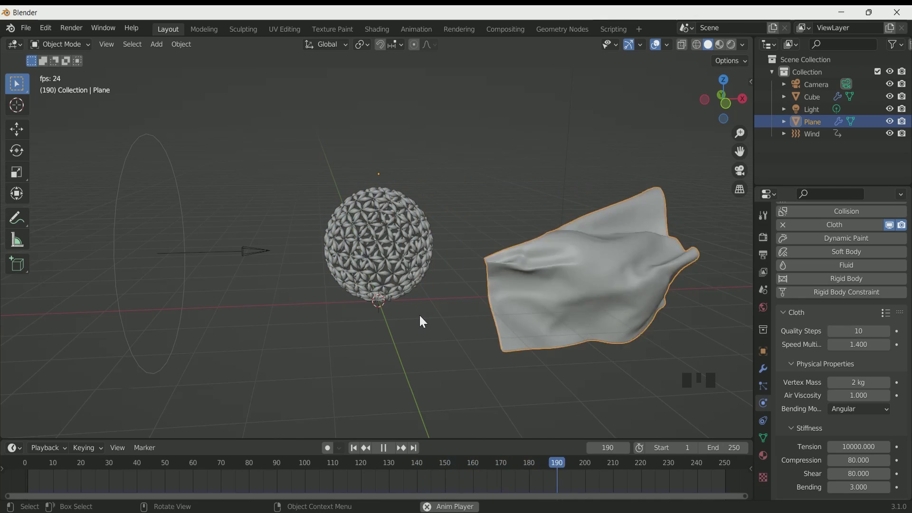
key(space)
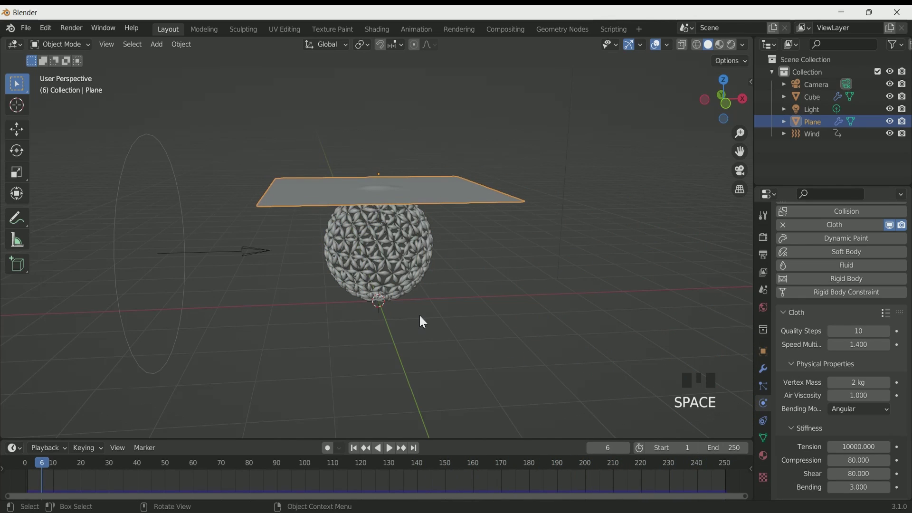
Bake All Dynamics for the cloth simulation in Physics properties and orbit to inspect the result.
click(352, 450)
scroll(down, 3)
drag(513, 250, 846, 438)
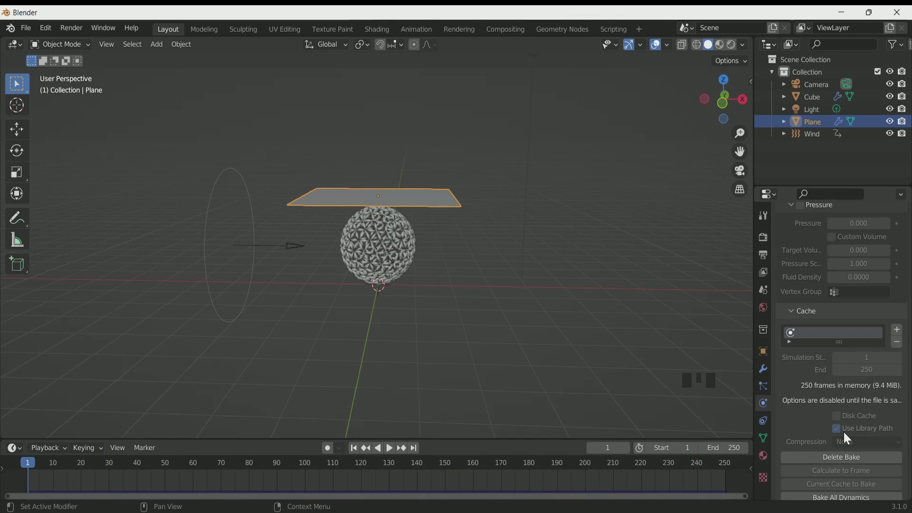
scroll(down, 3)
middle_click(445, 270)
scroll(up, 3)
middle_click(455, 265)
Play the baked cloth animation, then look through the scene camera, undoing a stray camera-to-view.
key(space)
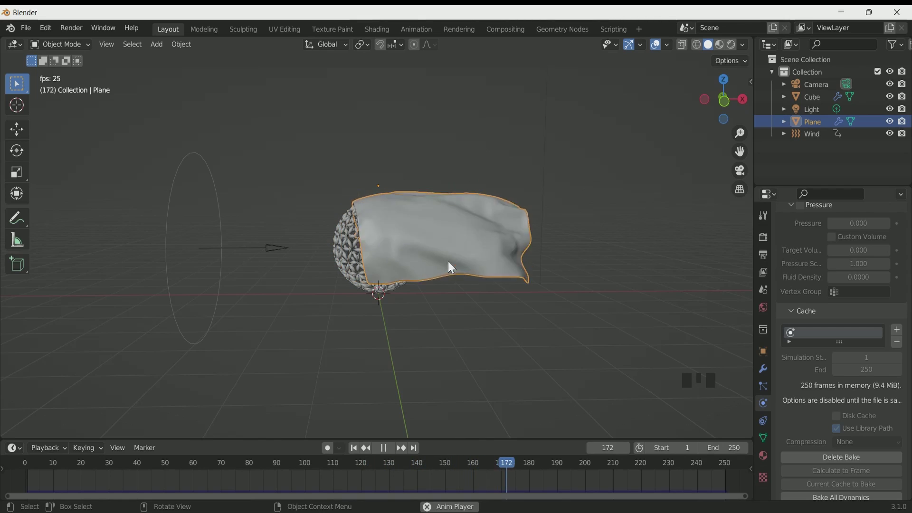
key(space)
key(space)
key(space)
key(KP_1)
key(ctrl+alt+KP_0)
key(ctrl+z)
click(500, 139)
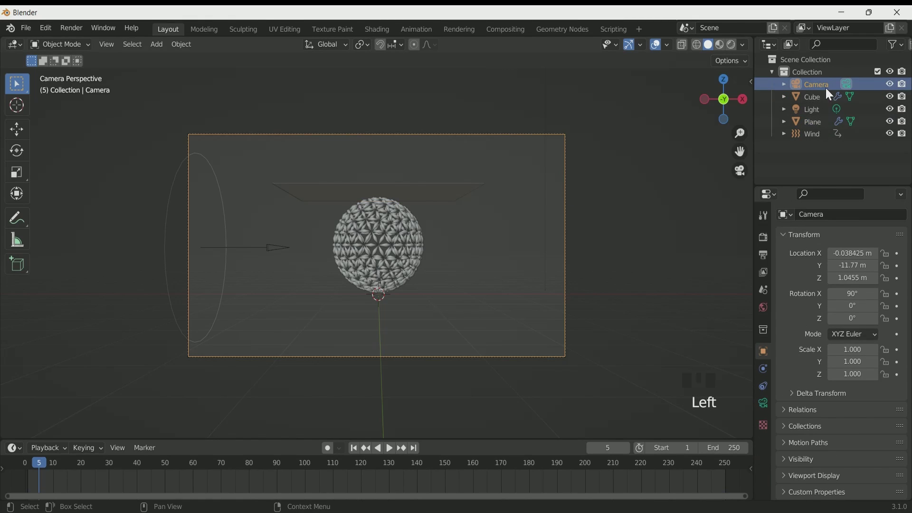
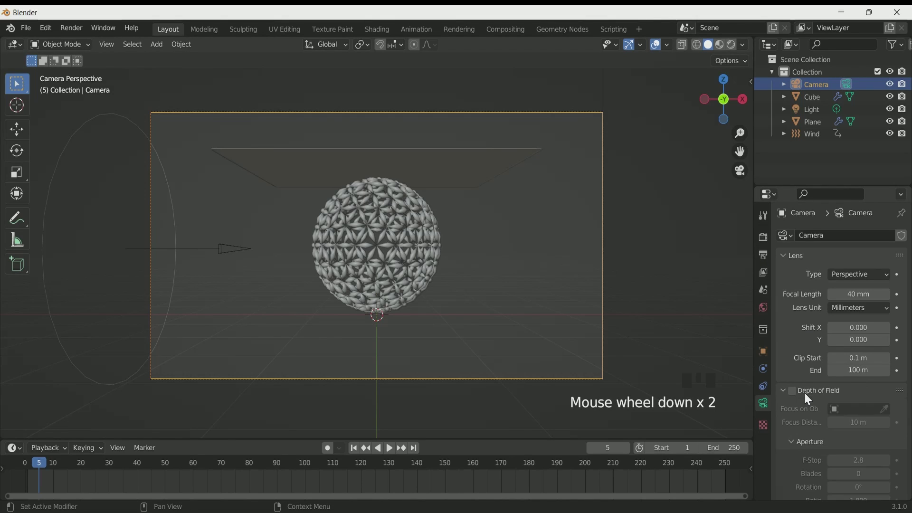
click(795, 393)
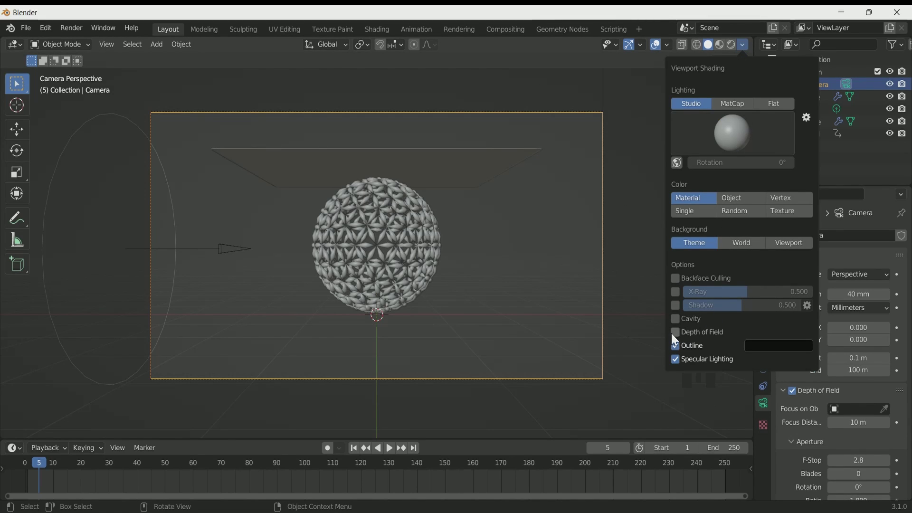
drag(677, 335, 639, 285)
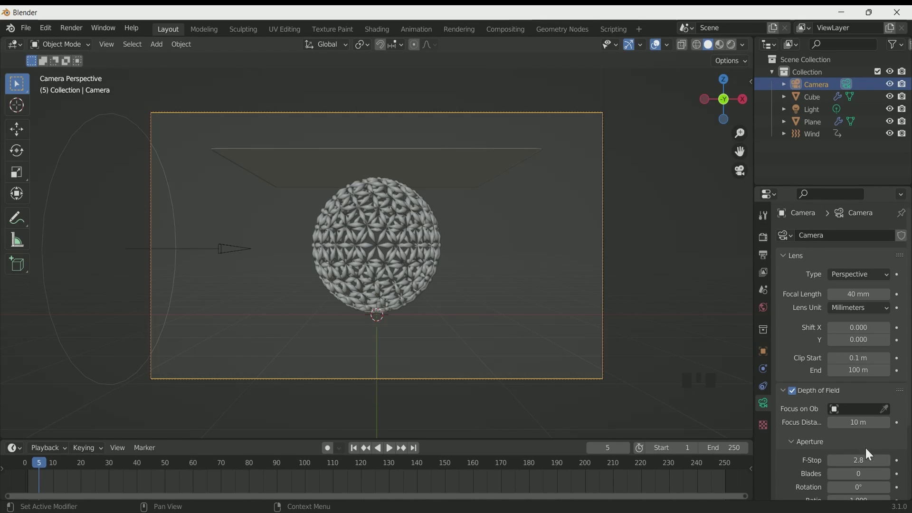
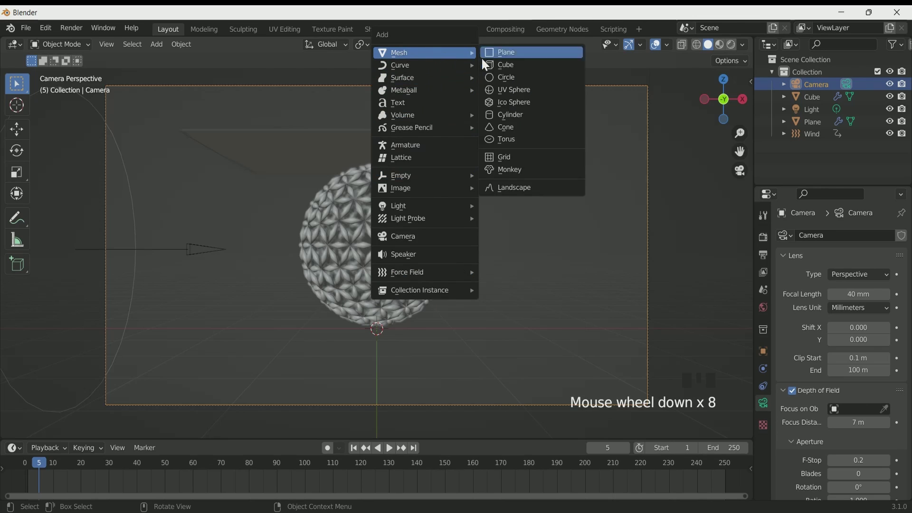
Add a plane rotated 90° on X, scaled up as a backdrop behind the sphere, renamed Background.
key(shift+a)
key(r)
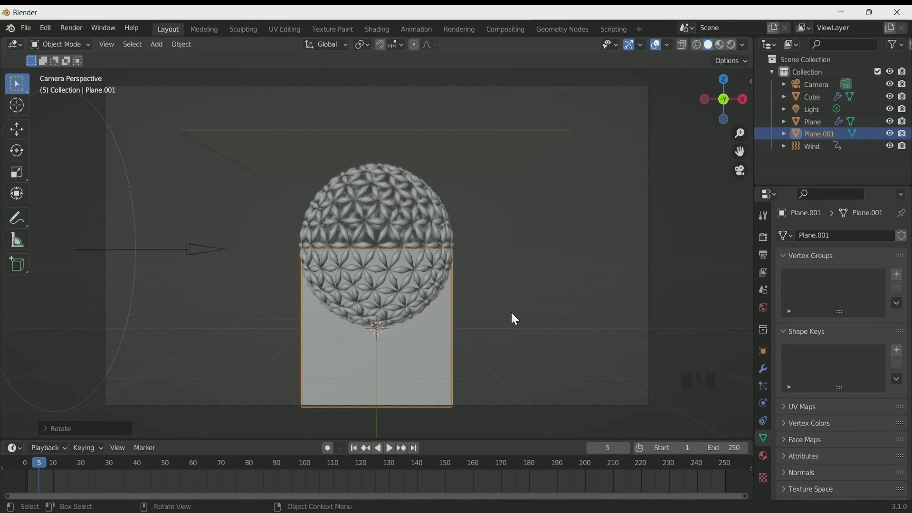
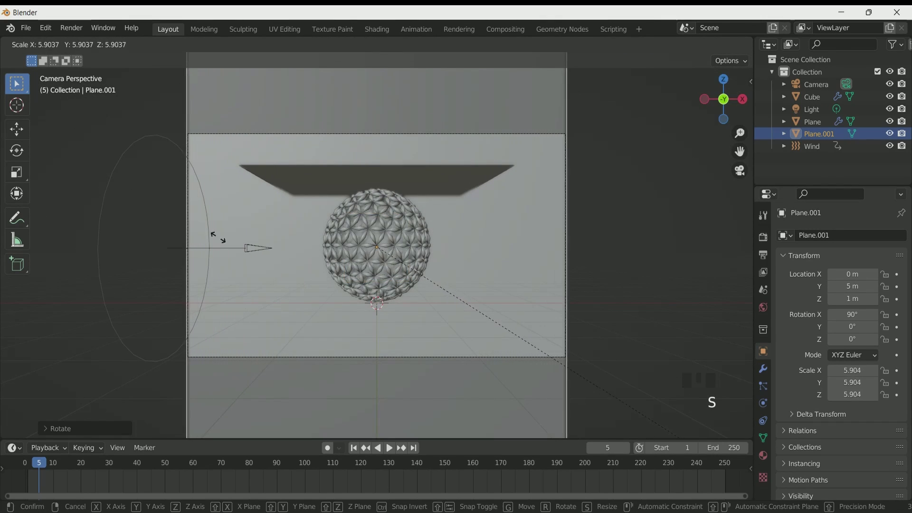
scroll(down, 3)
scroll(up, 3)
click(822, 136)
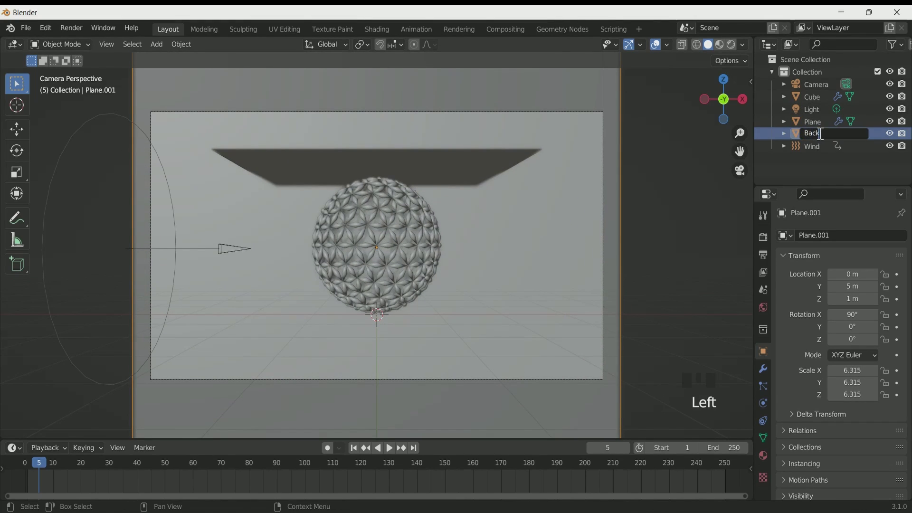
click(387, 34)
Look through the camera and switch to the Shading workspace.
key(KP_0)
scroll(up, 3)
scroll(down, 3)
click(497, 125)
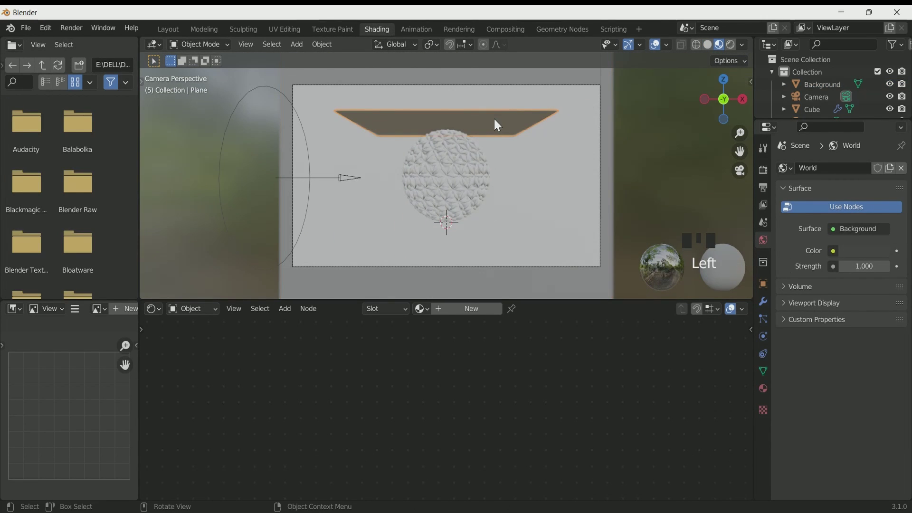
Step the animation forward to about frame 89, where the cloth drapes over the sphere.
key(space)
key(space)
key(space)
key(space)
key(space)
key(space)
key(space)
key(space)
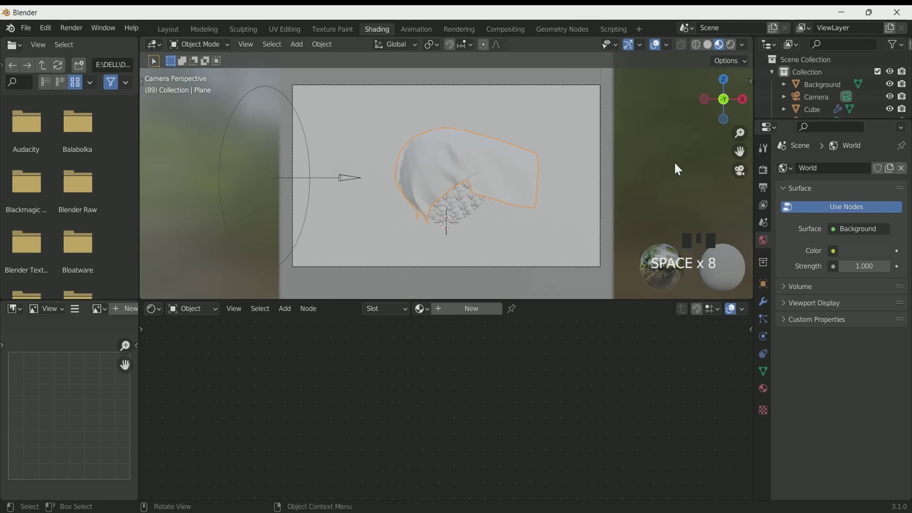
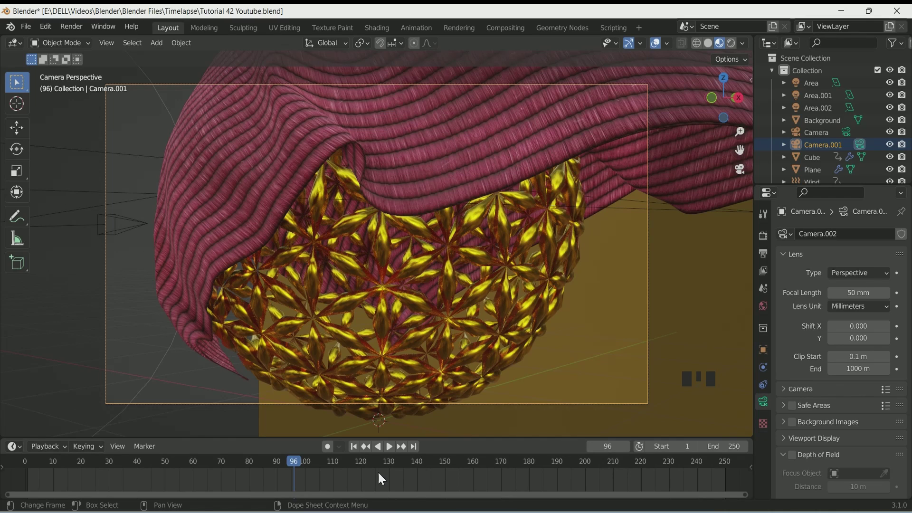
Add a timeline marker at frame 96 bound to Camera.001, then scrub back to the start.
key(m)
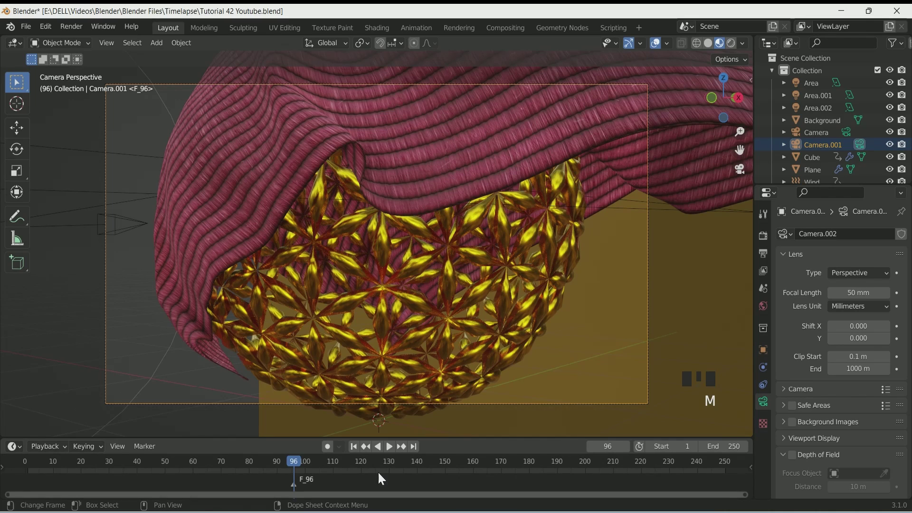
drag(147, 453, 84, 466)
Select the original Camera and add a frame-1 marker bound to it so it frames the whole scene.
drag(84, 465, 31, 463)
key(Right)
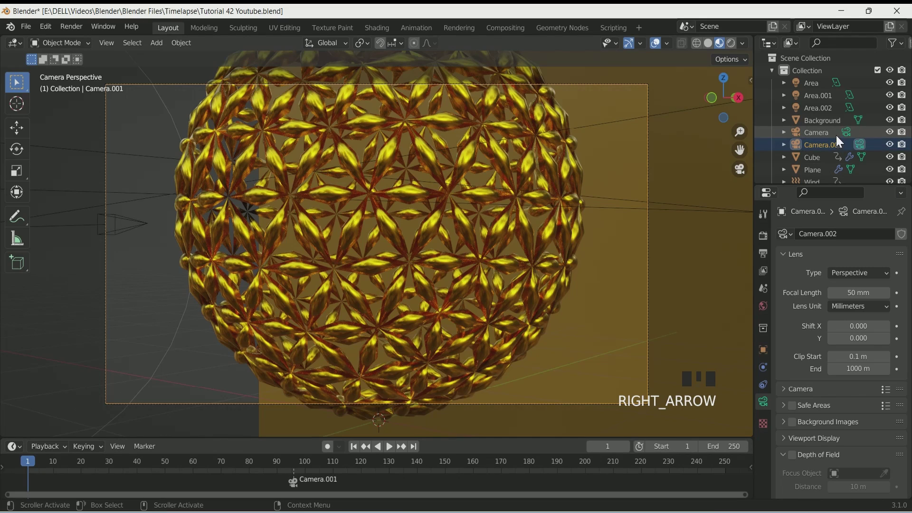
click(849, 135)
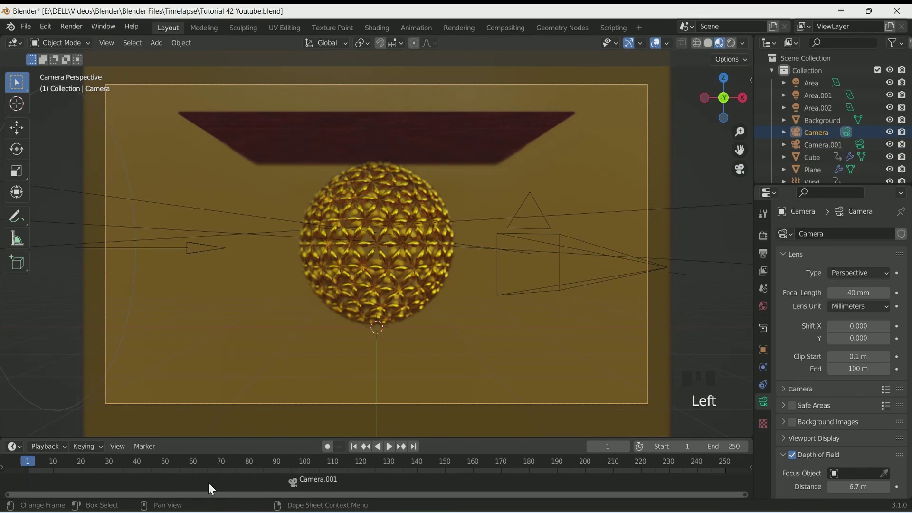
key(m)
drag(151, 450, 168, 442)
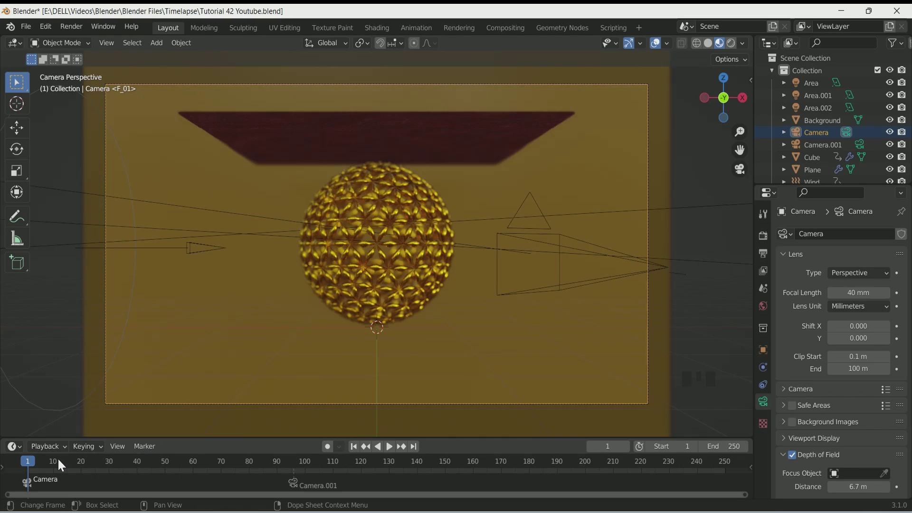
Play past the frame-96 marker so the view cuts to Camera.001, stopping around frame 146.
key(space)
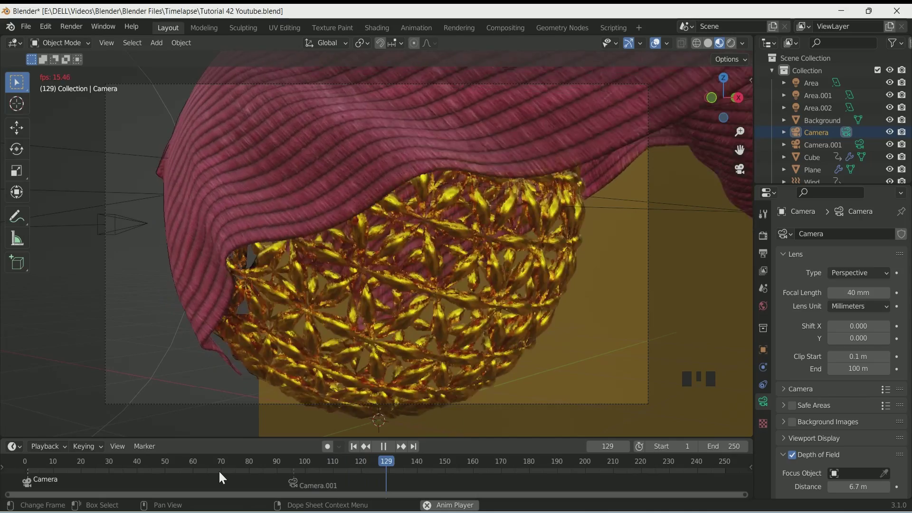
key(space)
drag(449, 470, 501, 463)
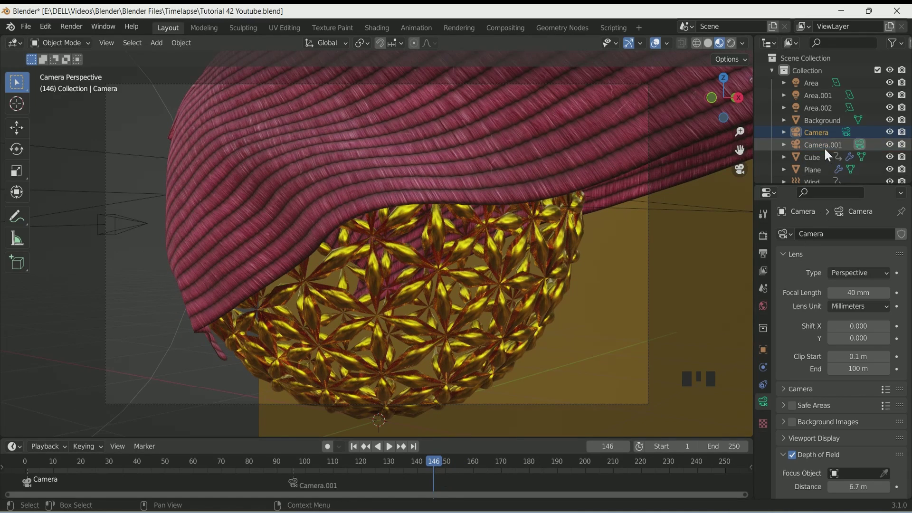
Select Camera and bind it to a new marker near frame 150 so the view cuts back to the wide shot.
click(847, 139)
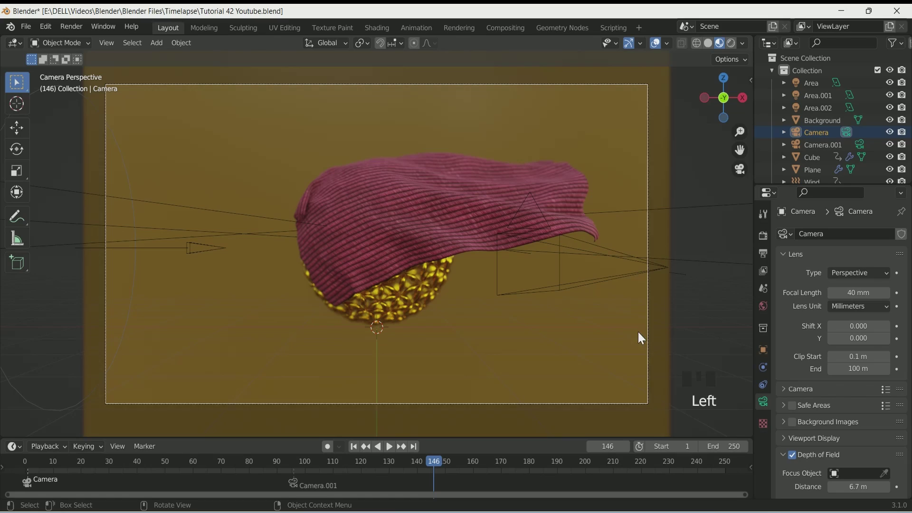
key(m)
drag(152, 451, 355, 452)
key(space)
Play through to confirm the camera cuts, then go to the render Output Properties.
scroll(up, 3)
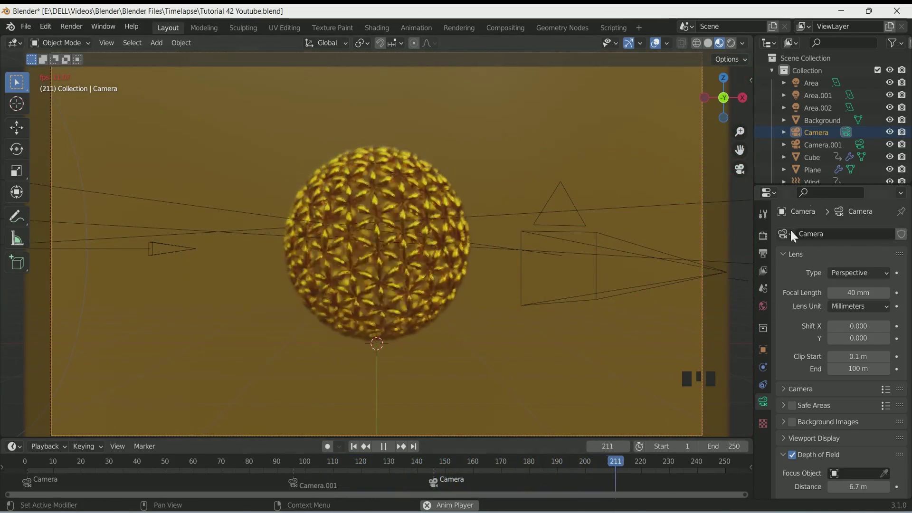
key(space)
click(769, 252)
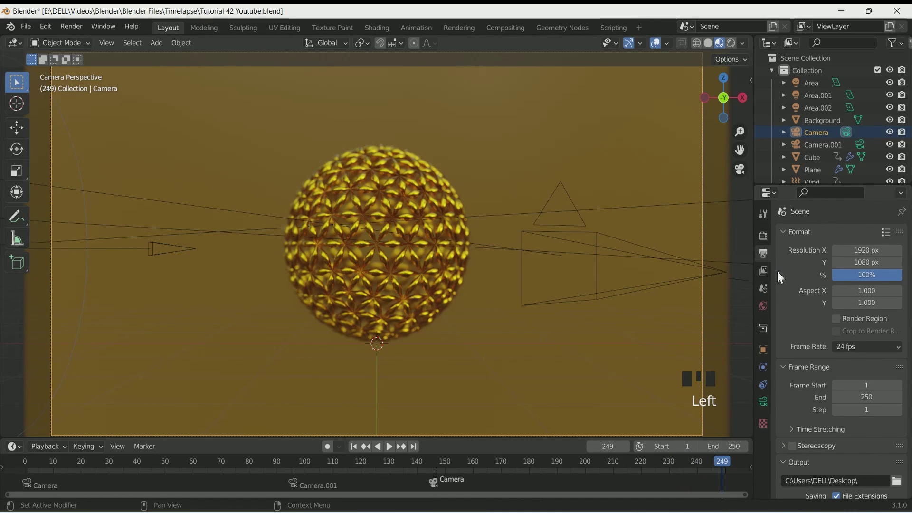